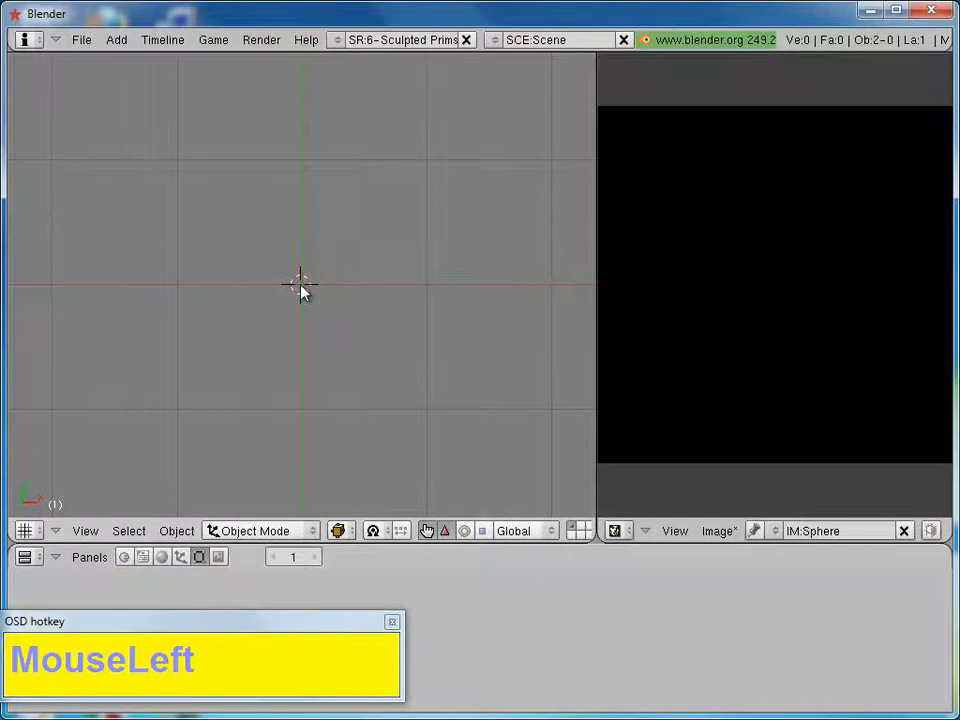
Step: Bring up the Add menu in the empty scene to reach the Sculpt Mesh builder
key(space)
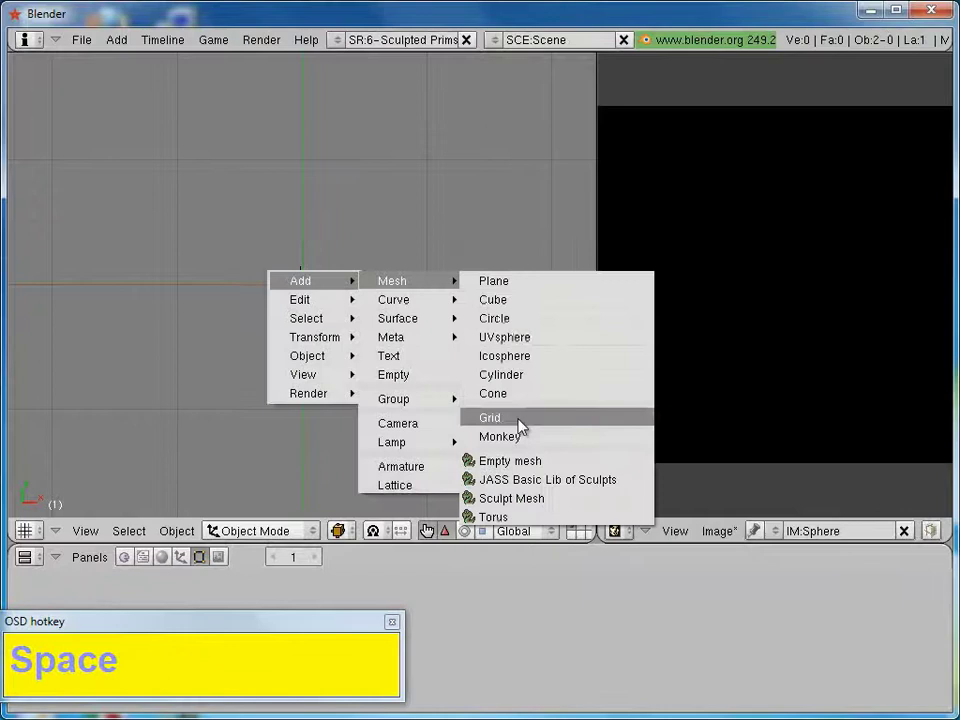
Step: Build the Standard sculpt cube and view it straight from the front
click(535, 509)
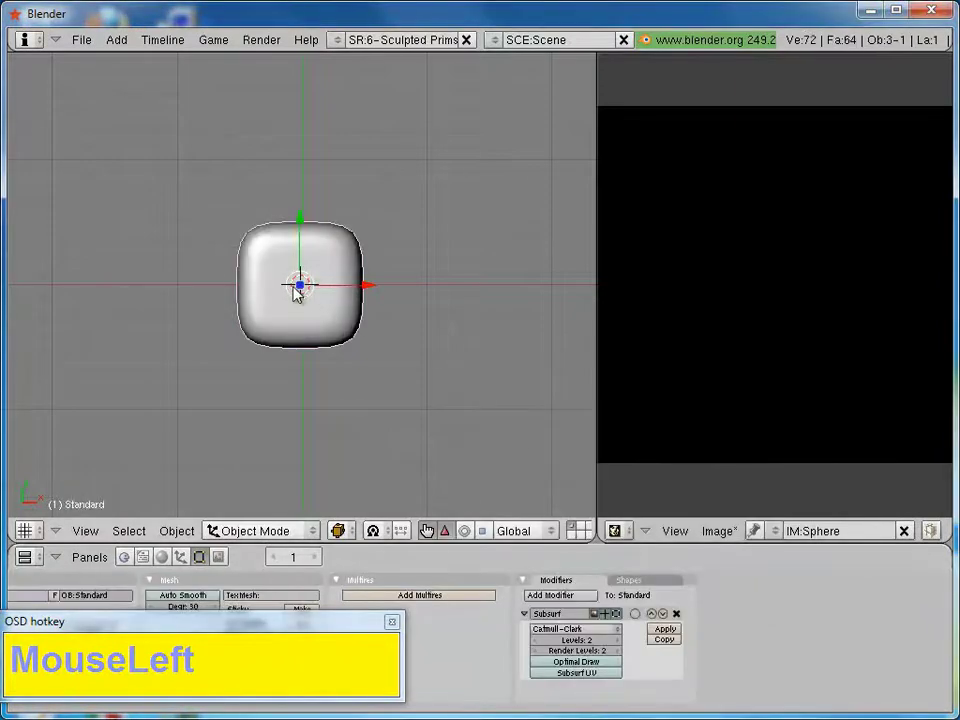
key(KP_1)
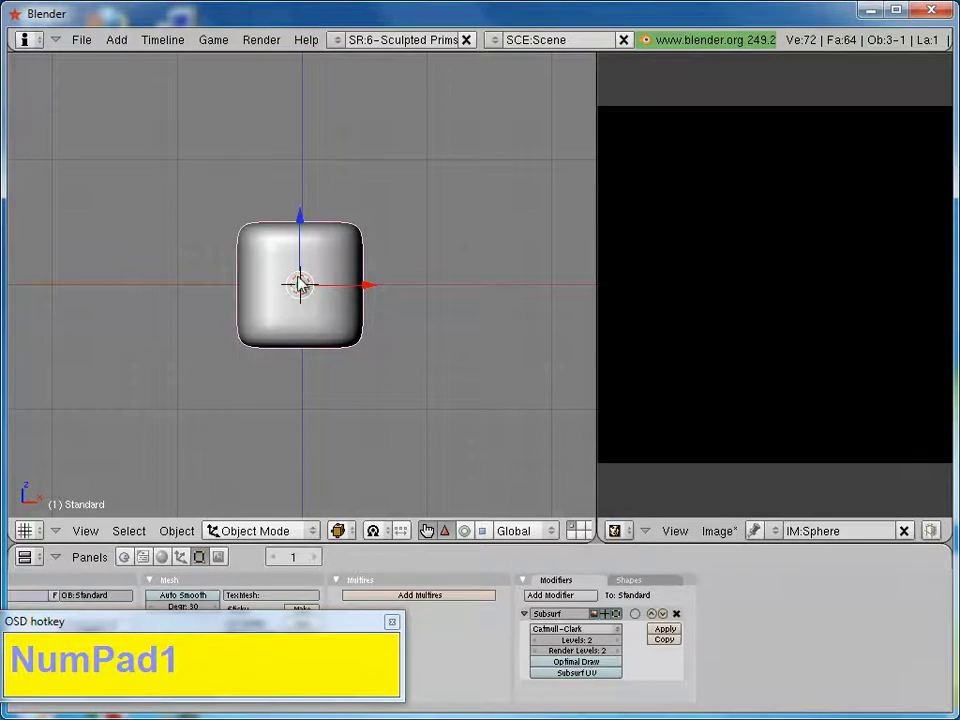
drag(310, 252, 317, 301)
Step: Enter Edit Mode on the cube and deselect all of its vertices
key(Tab)
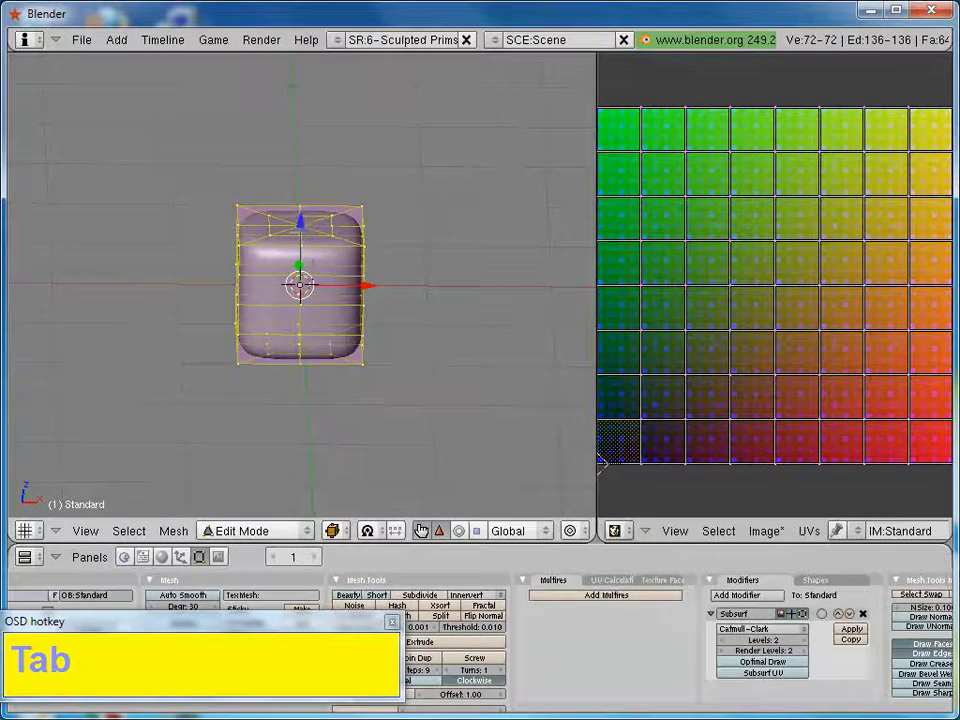
key(a)
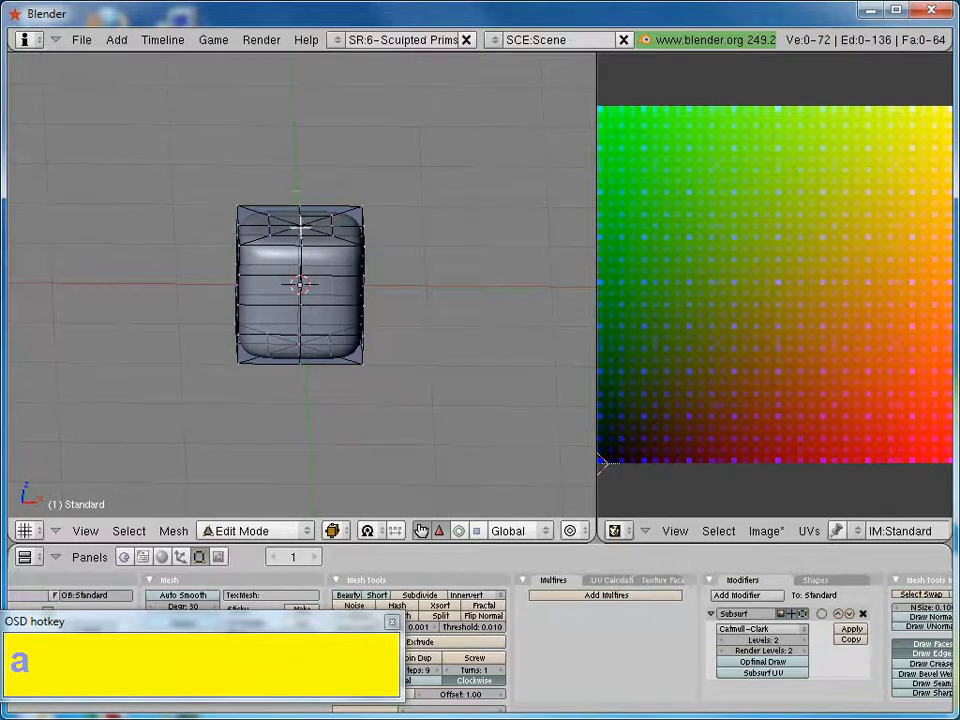
Step: Turn proportional editing on, raise the top into a dome, then return to front view
click(596, 535)
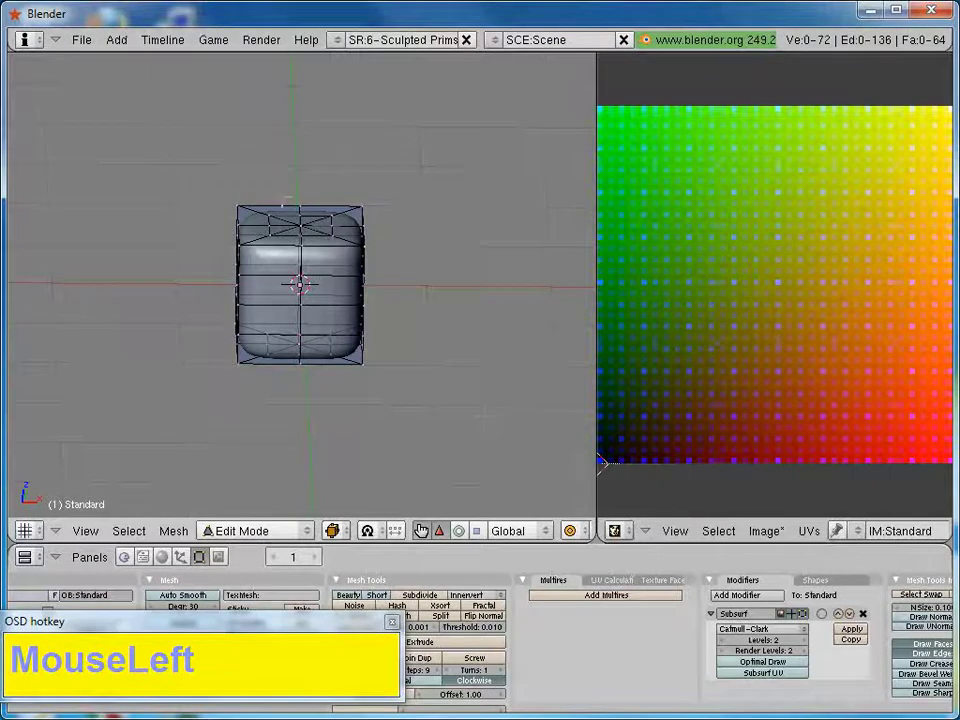
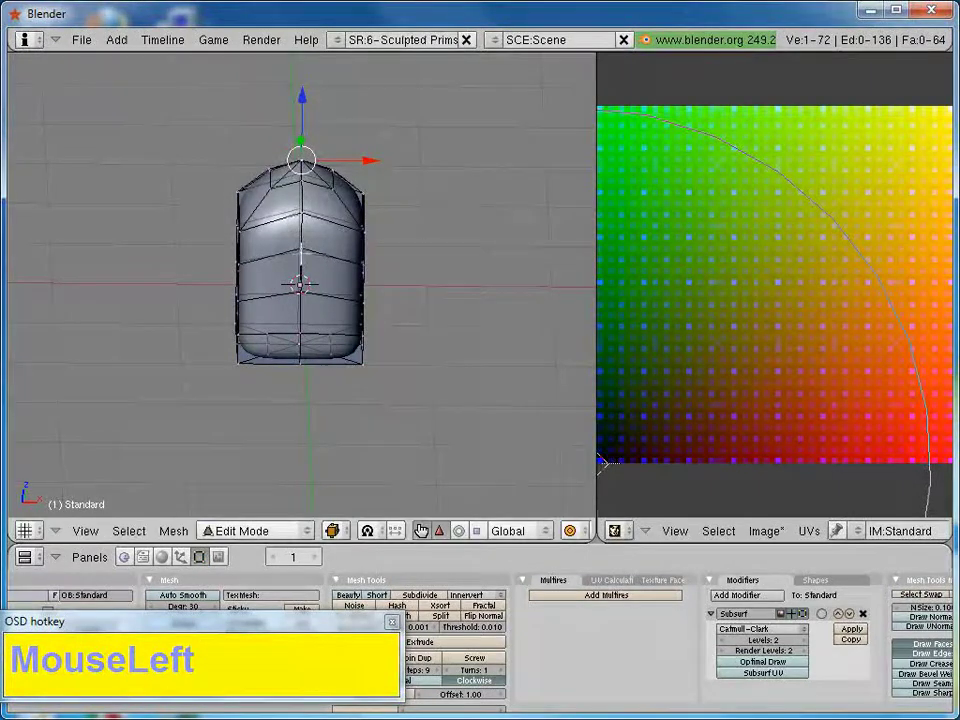
key(a)
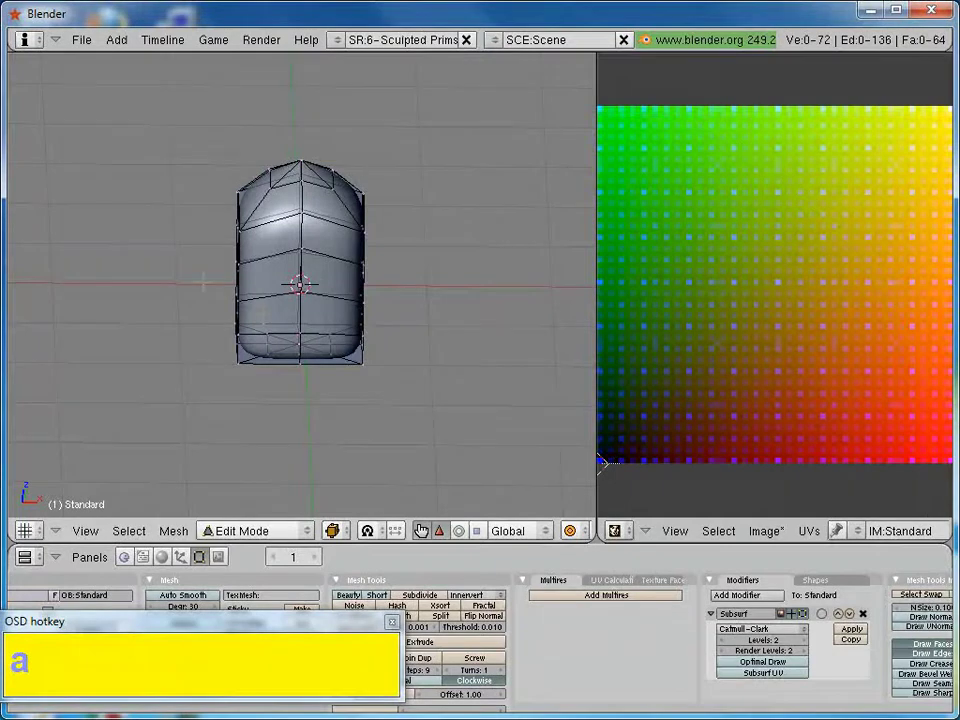
key(KP_1)
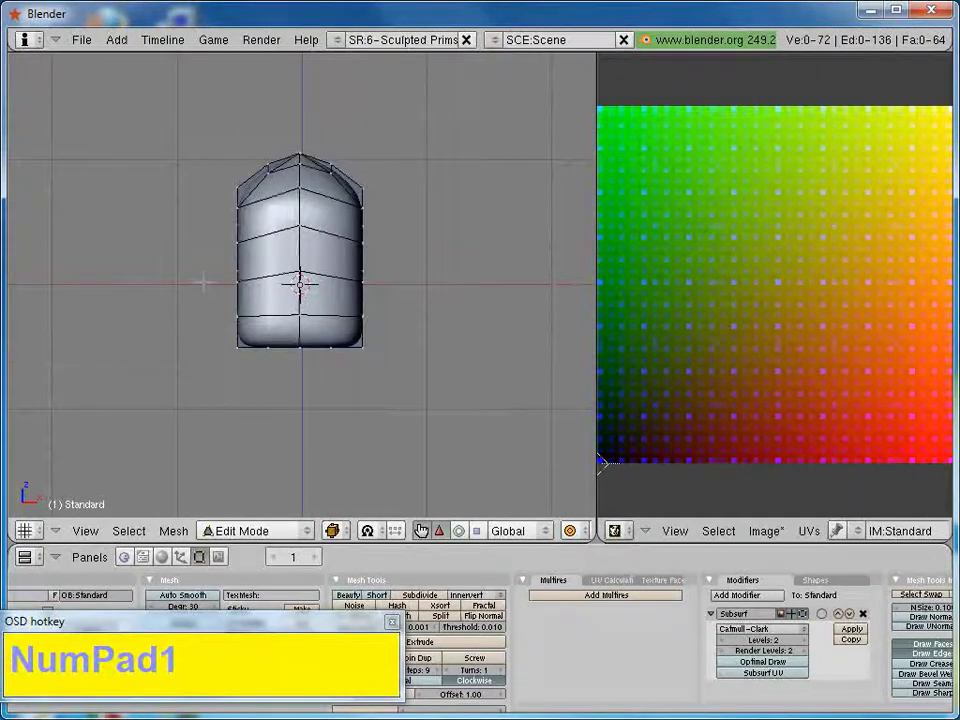
Step: Turn proportional editing off and scale the bottom rings outward into a bell base
click(593, 535)
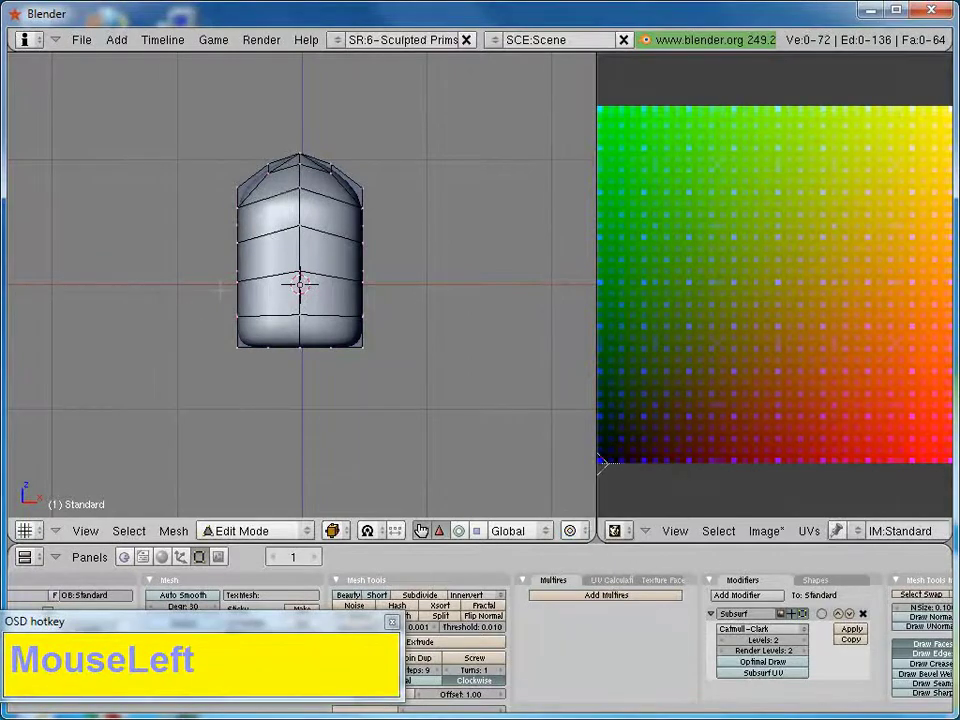
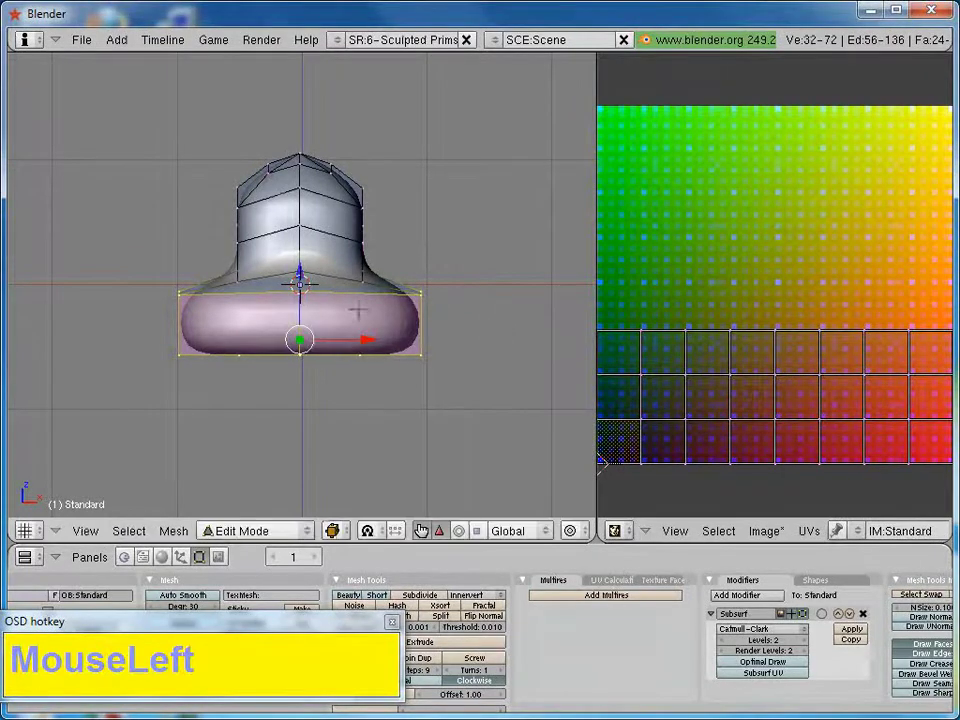
key(a)
scroll(up, 3)
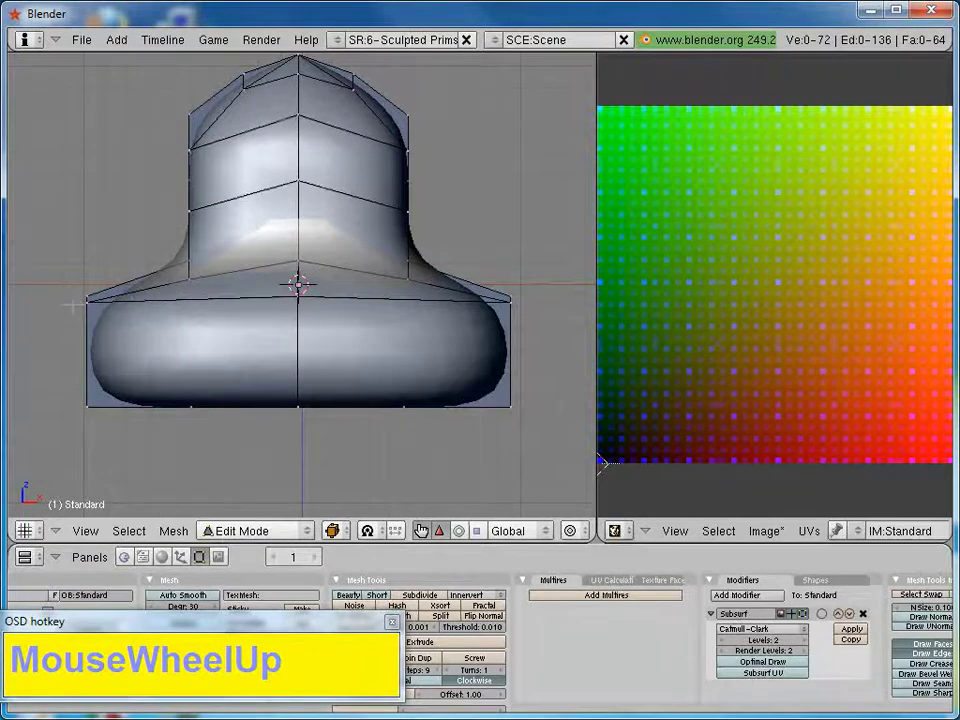
Step: Box-select base vertices to push part of the bell's base further outward
key(b)
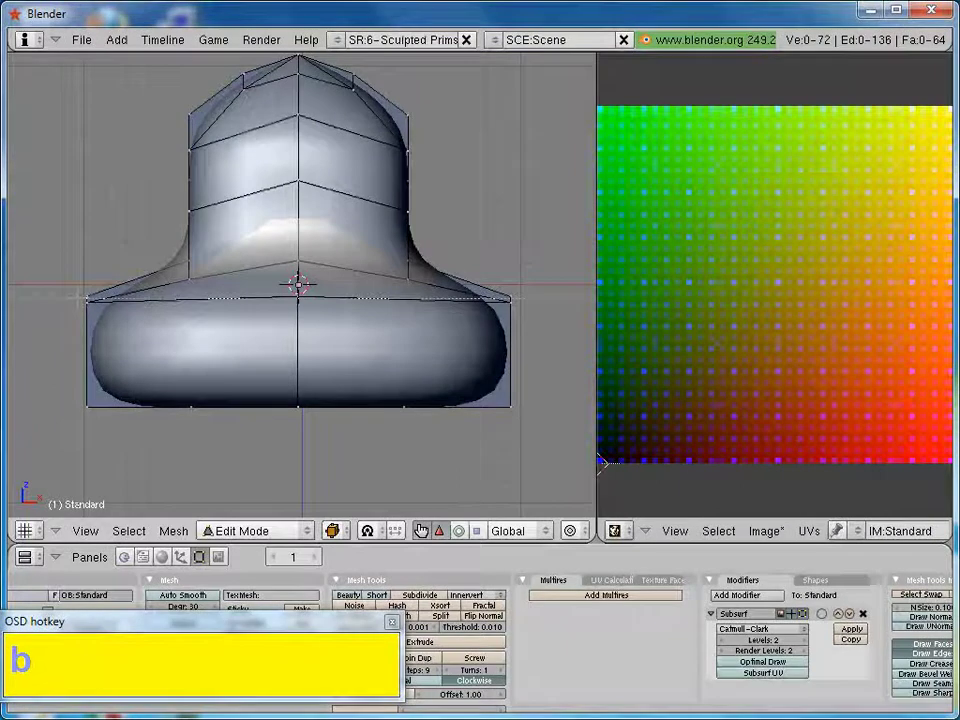
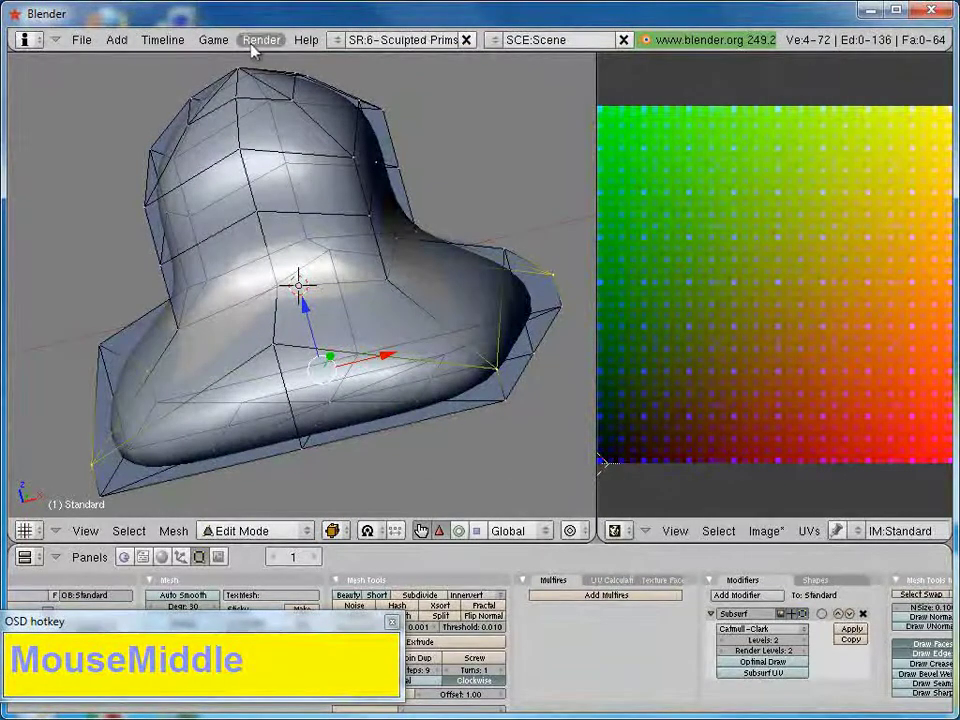
Step: Dismiss the Render menu and select every vertex of the bell mesh for baking
click(256, 47)
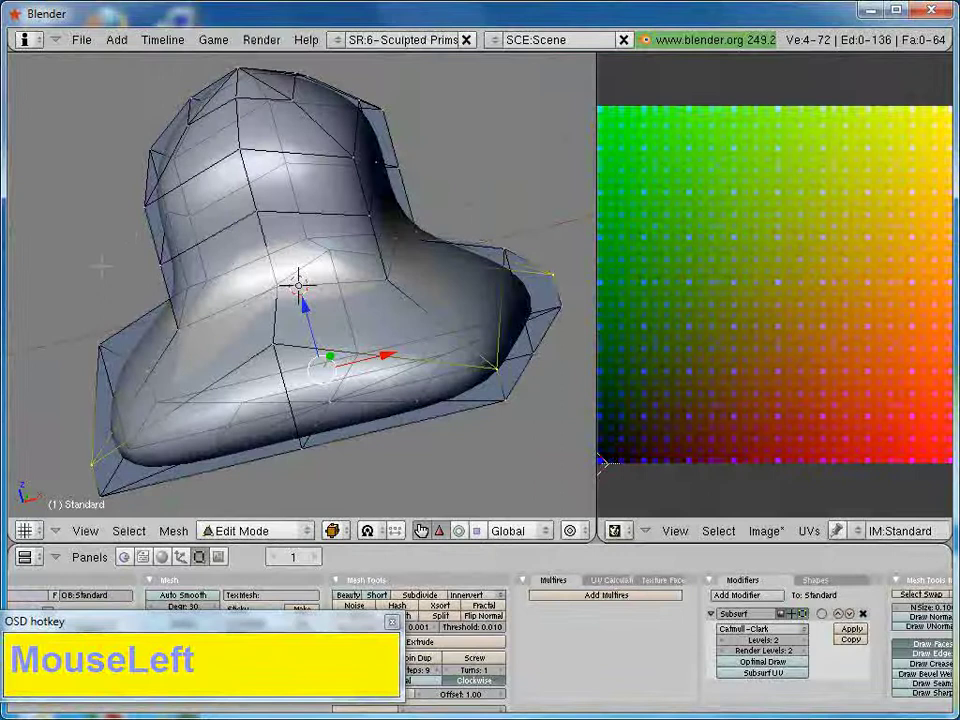
text(a)
key(a)
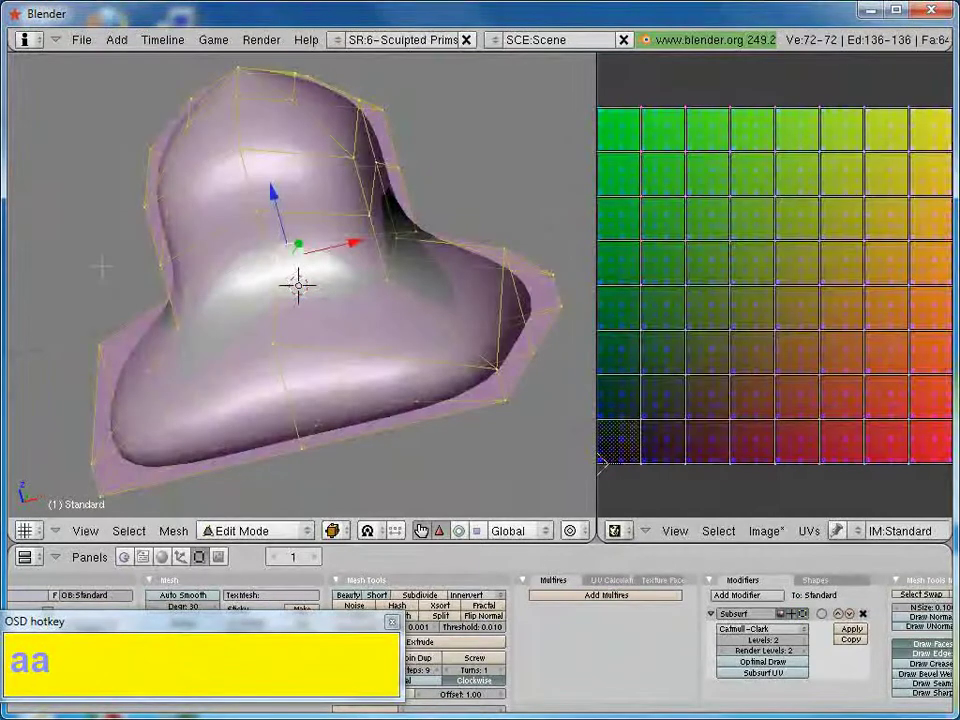
text(aa)
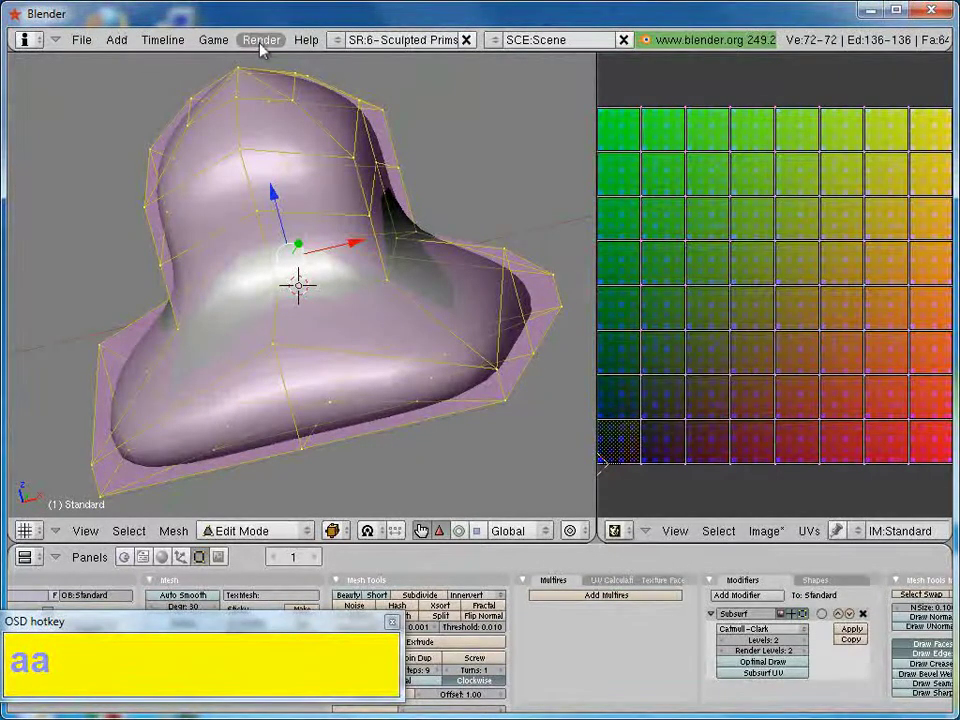
Step: Save the sculpt map image as 'modellino-sculpted' in the Documents folder
drag(271, 50, 701, 106)
text(modellinosculpted)
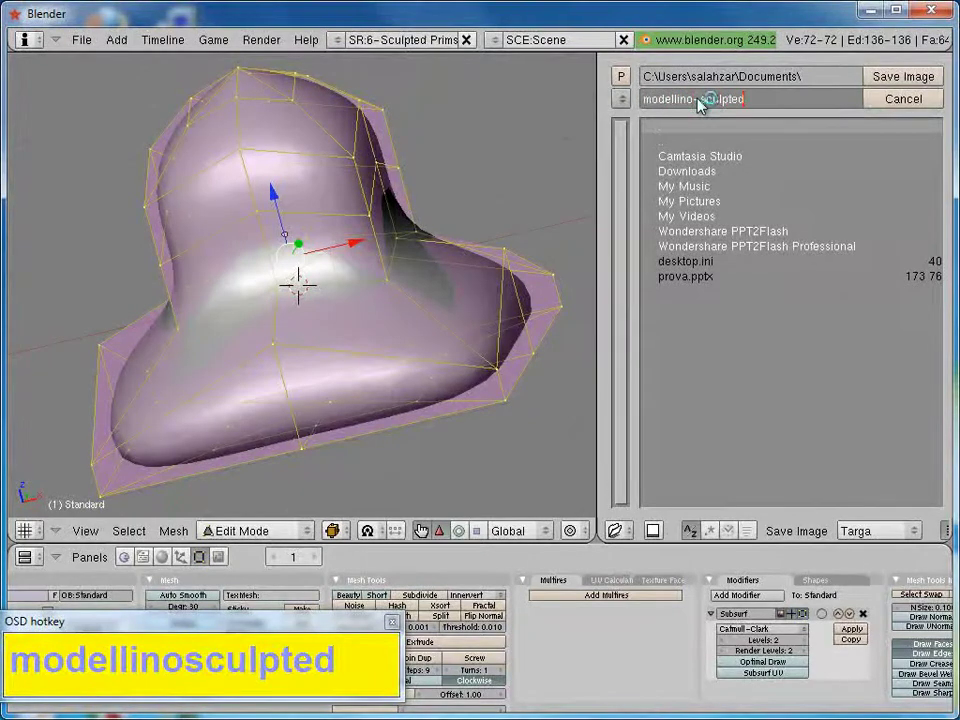
click(905, 83)
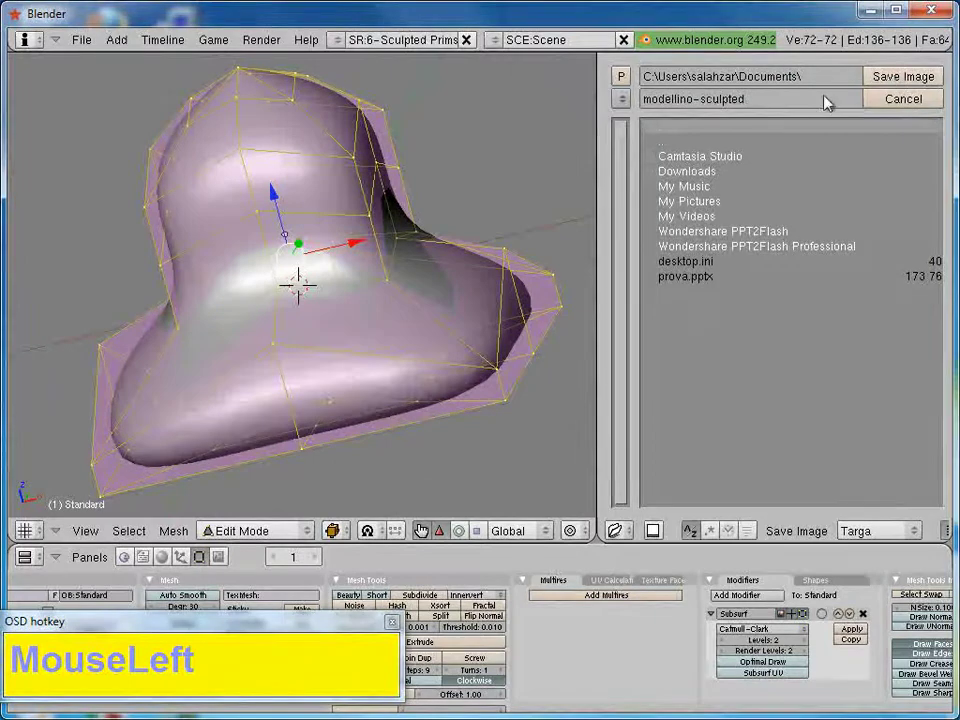